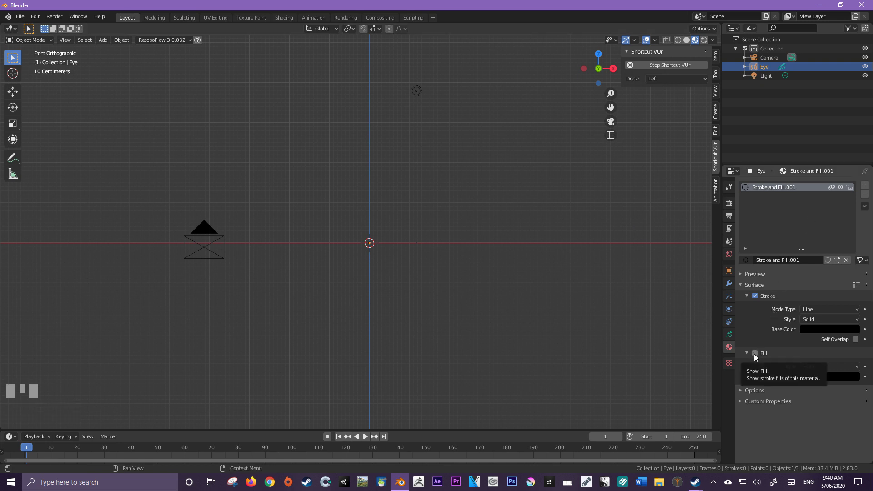
- Enable the Fill checkbox on the eye's Stroke and Fill.001 material
drag(756, 357, 757, 351)
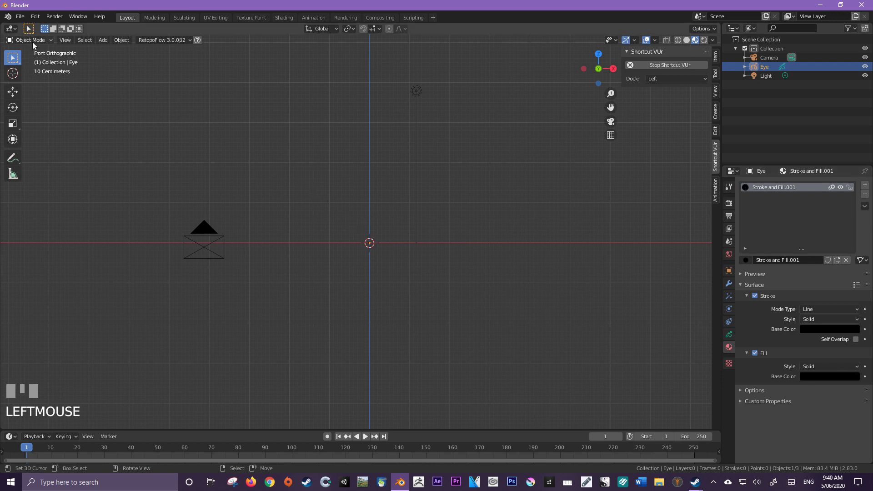
- Add a 2D Animation workspace and make it the active workspace
drag(35, 45, 433, 30)
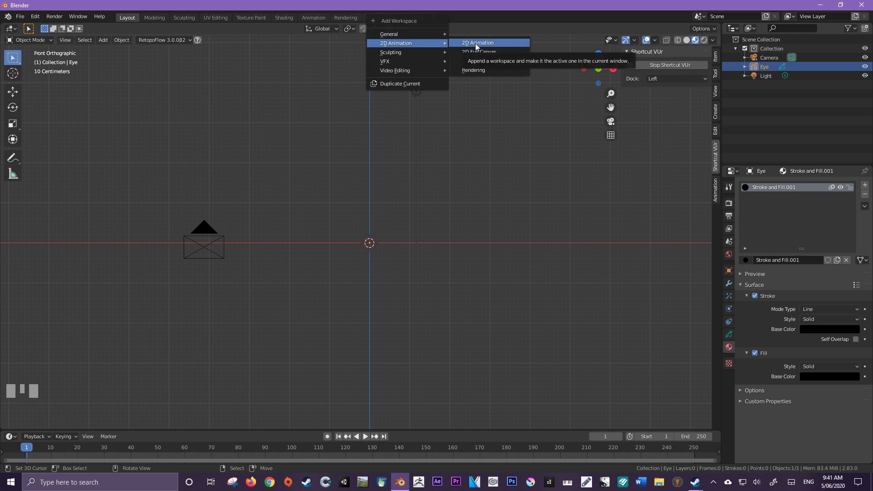
scroll(down, 3)
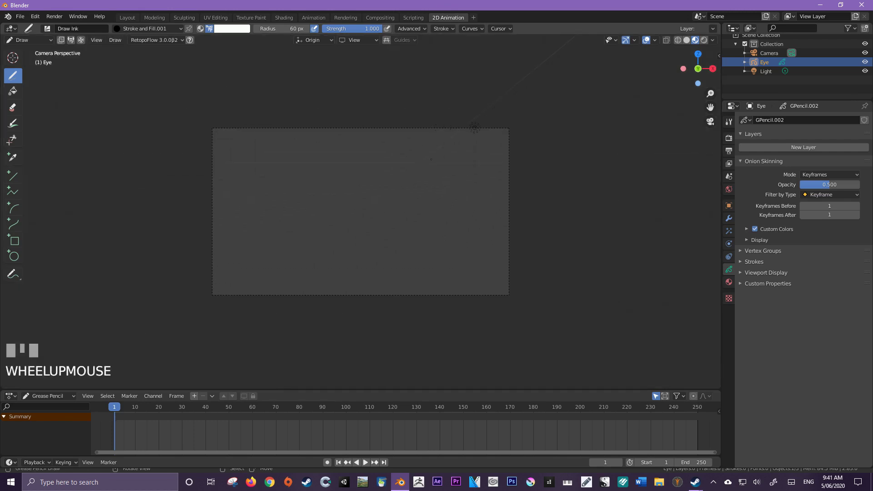
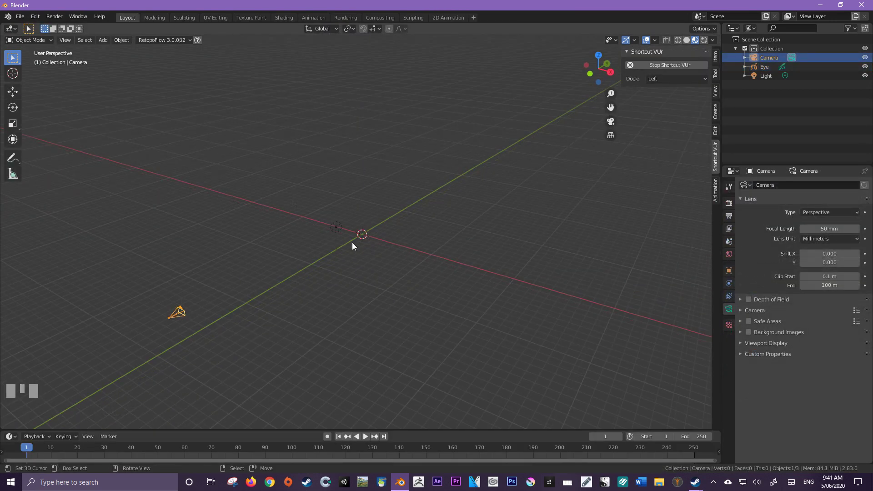
- Select the Camera and set its location in the N panel, Y at -25 m
drag(333, 262, 611, 123)
key(n)
click(611, 123)
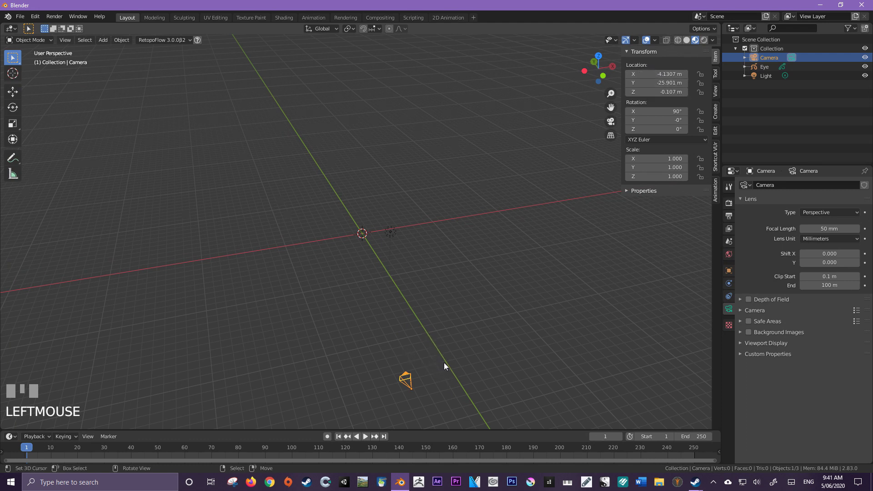
click(668, 68)
drag(457, 259, 666, 63)
click(666, 64)
- Rotate the camera 90° on X to face front, then return to the 2D Animation workspace
drag(398, 189, 658, 88)
drag(658, 87, 343, 234)
key(Return)
drag(343, 235, 452, 22)
click(452, 21)
drag(451, 22, 354, 157)
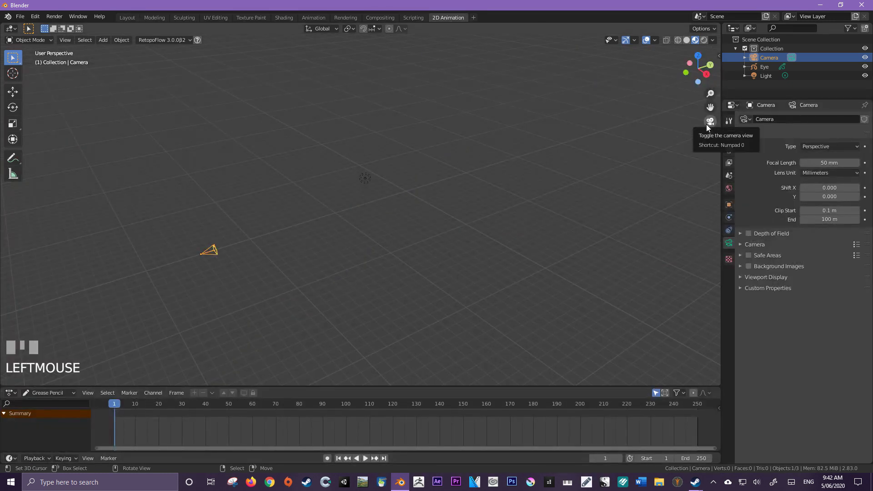
- Look through the camera, put the Eye in Draw mode with Vertex Color painting and its material settings shown
middle_click(405, 194)
click(764, 71)
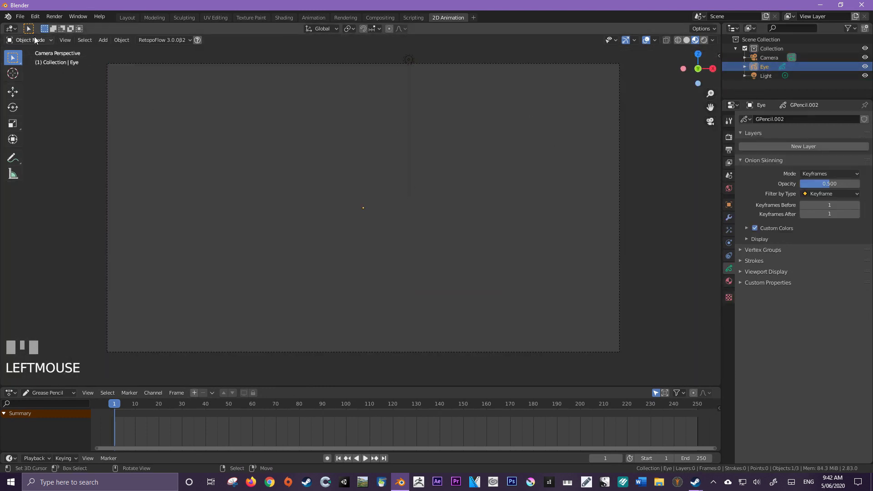
drag(27, 86, 203, 32)
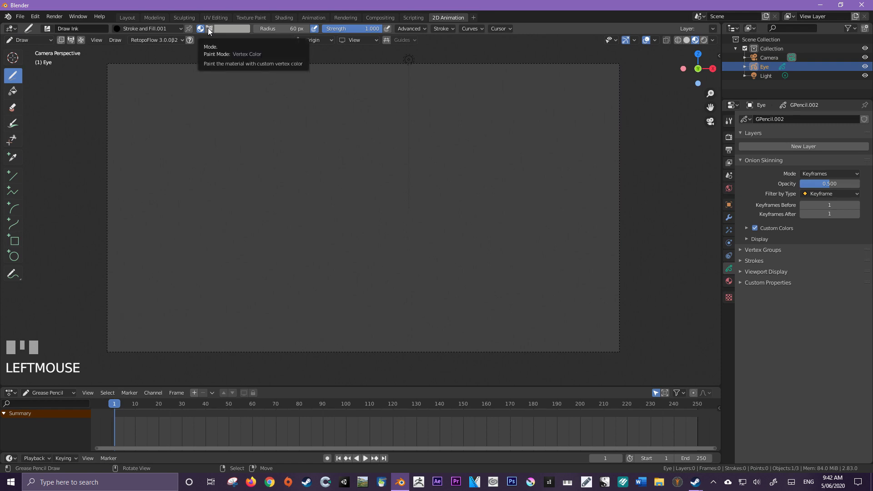
drag(210, 31, 733, 286)
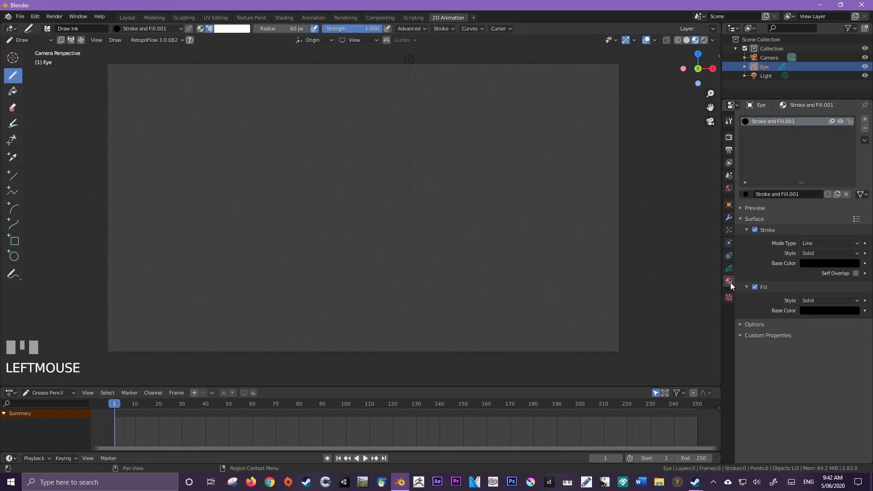
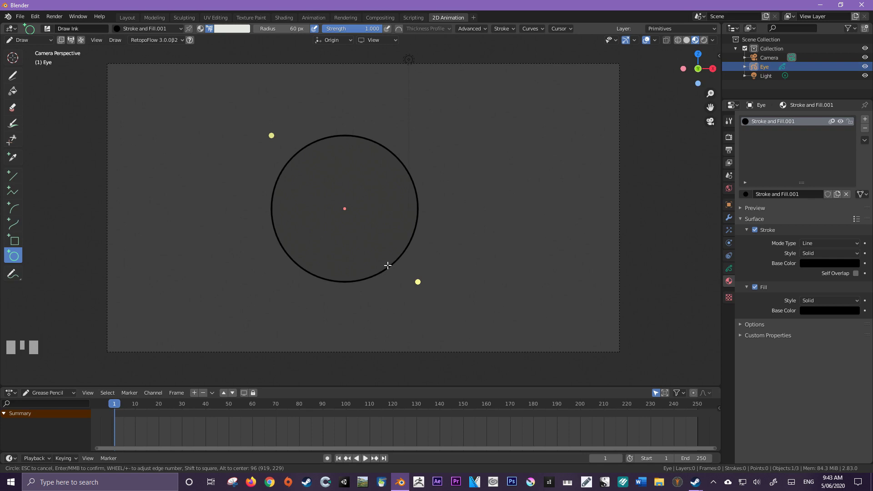
- Confirm the white eye circle, turn off Use Lights for its layer, and go back to camera view
key(Return)
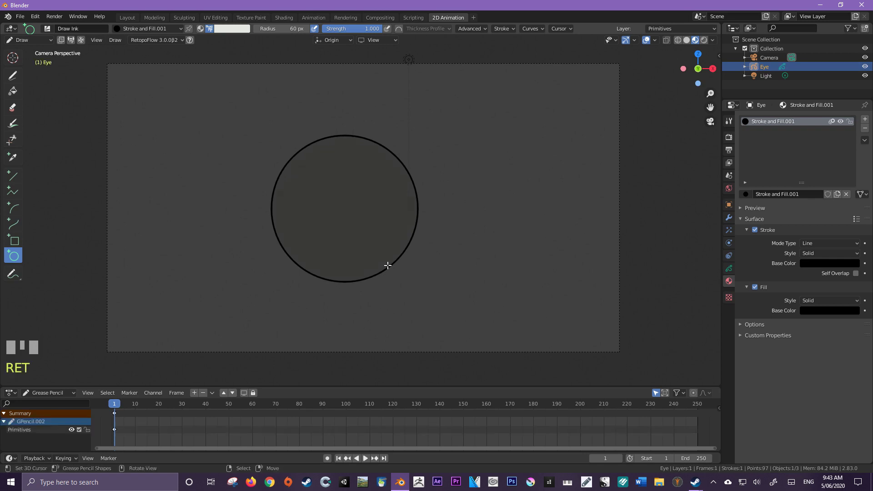
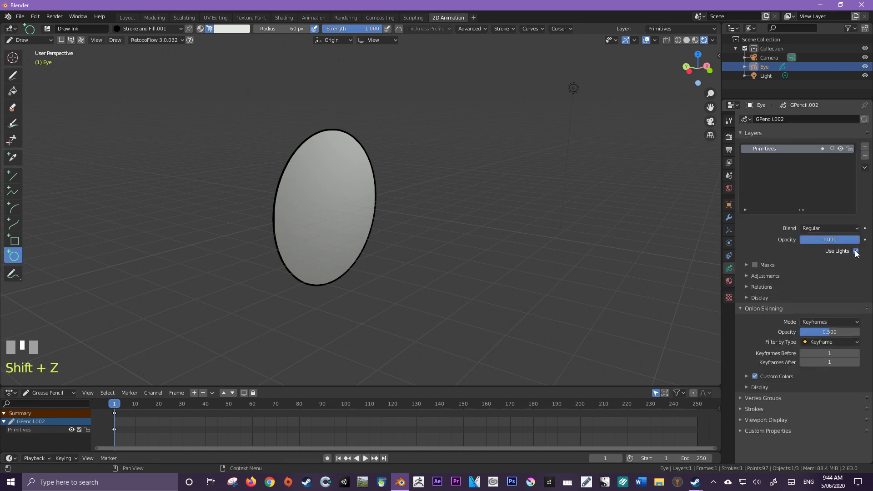
click(859, 255)
key(KP_0)
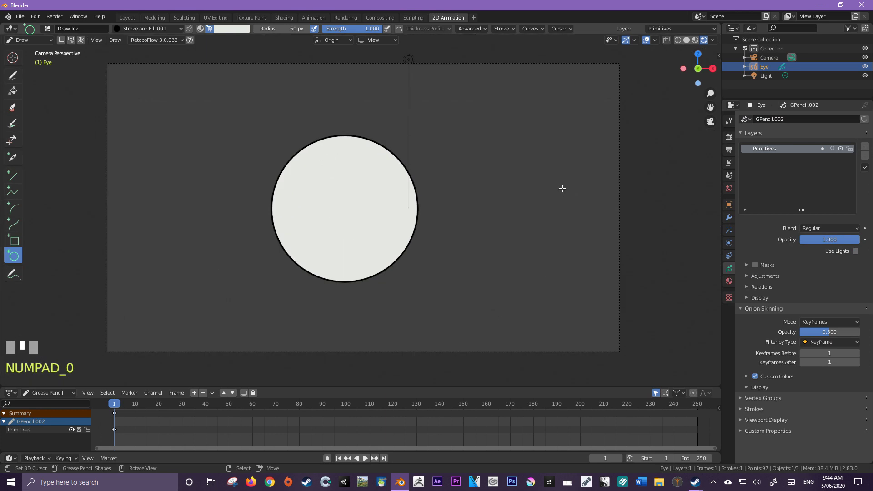
click(697, 43)
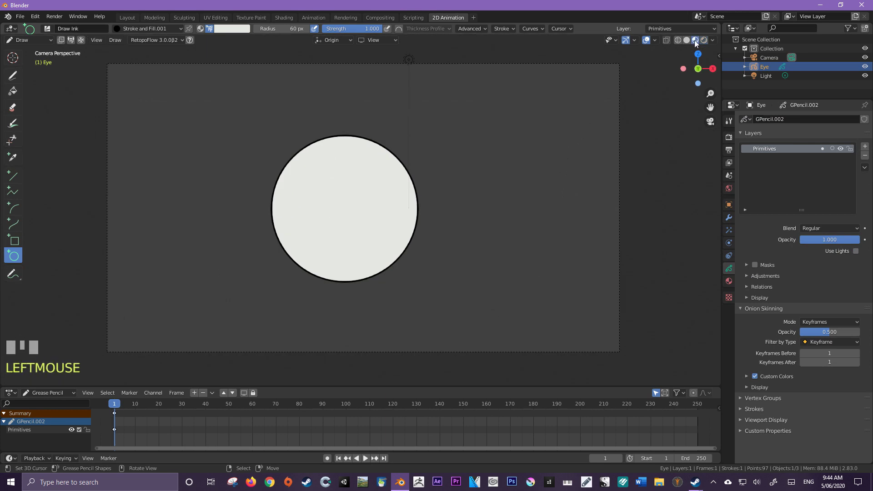
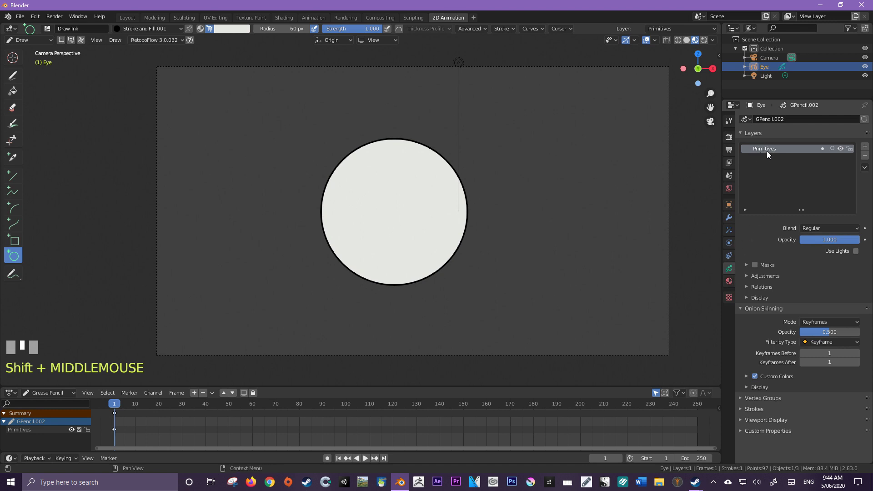
- Rename the first layer to Eye and add a second layer named Pupil
drag(776, 152, 229, 70)
key(Return)
key(Return)
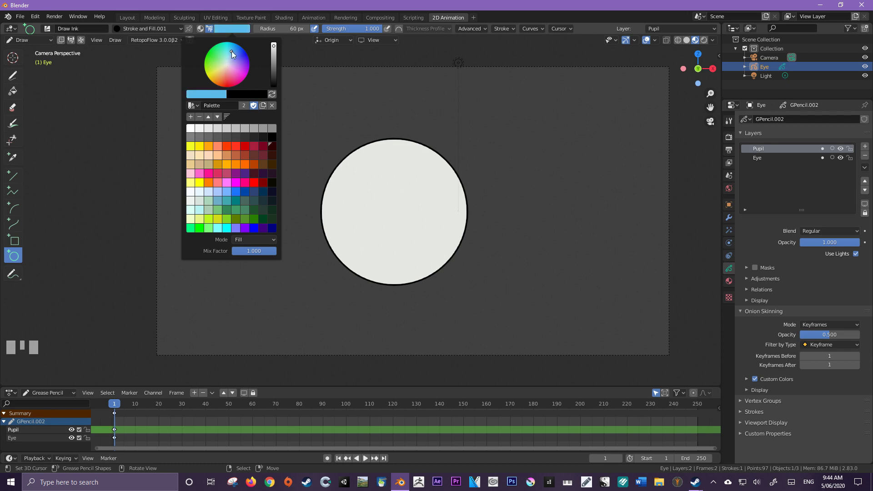
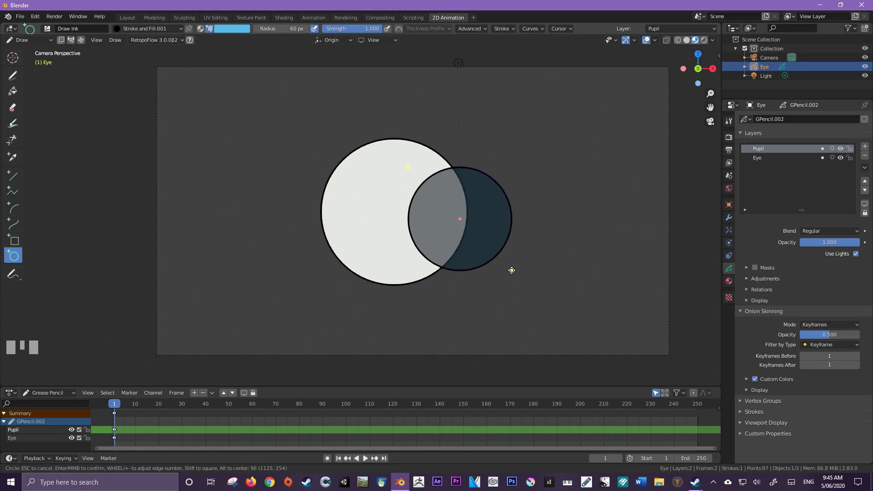
- Confirm the blue pupil circle and select its whole stroke in Edit Mode
key(Return)
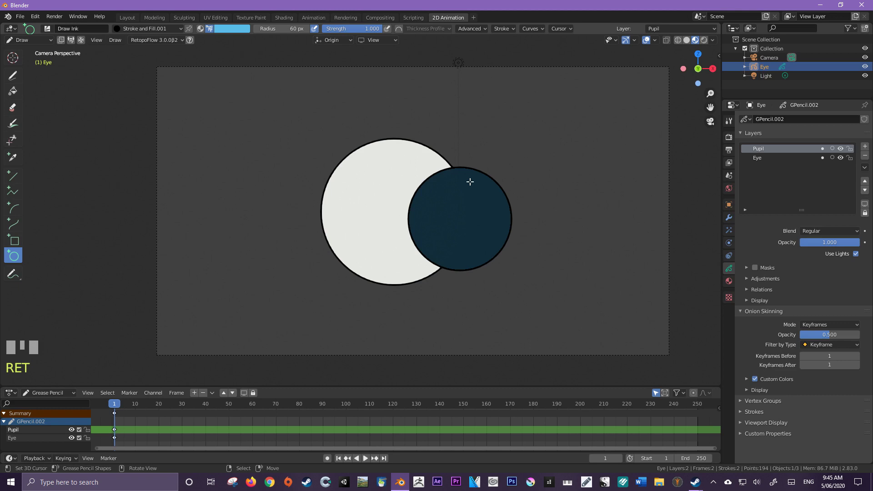
key(Tab)
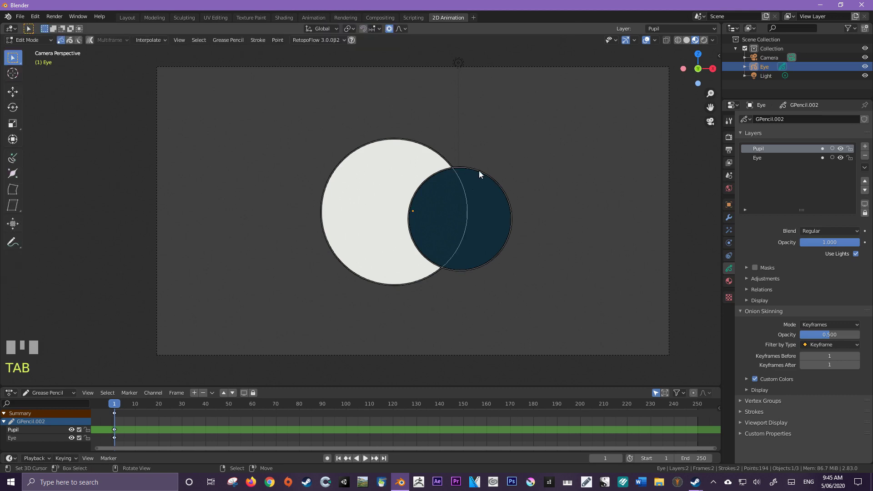
right_click(481, 175)
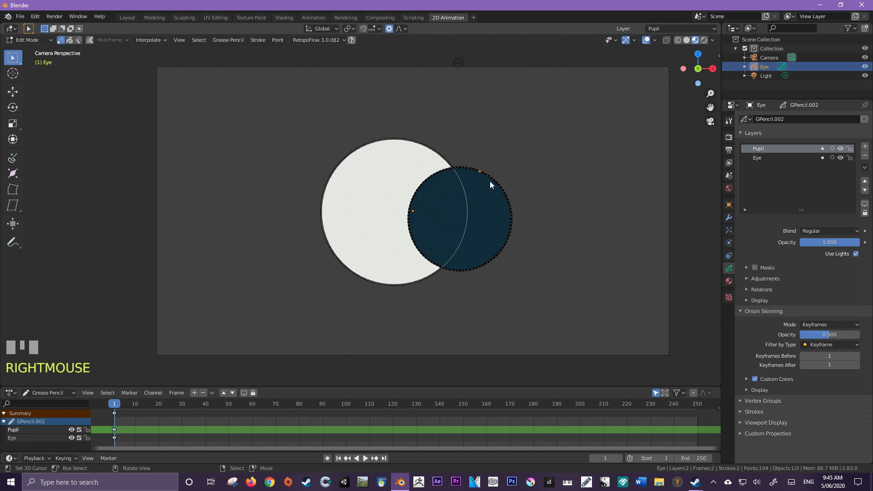
key(l)
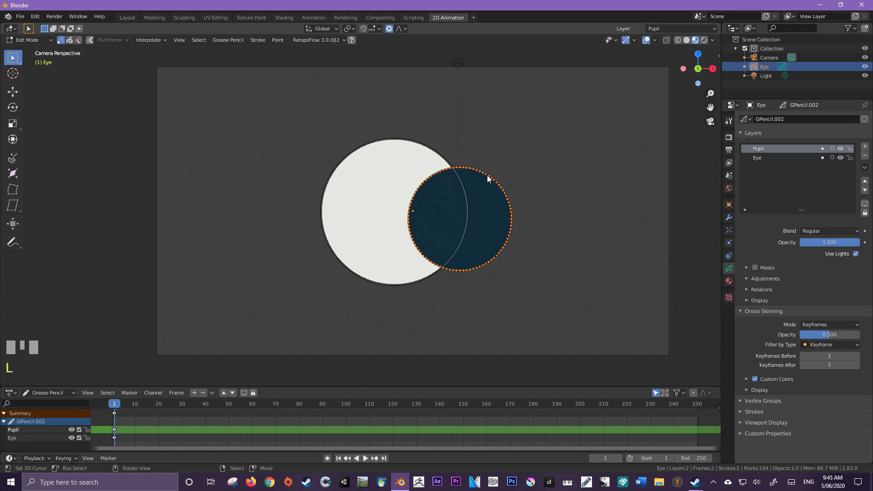
key(a)
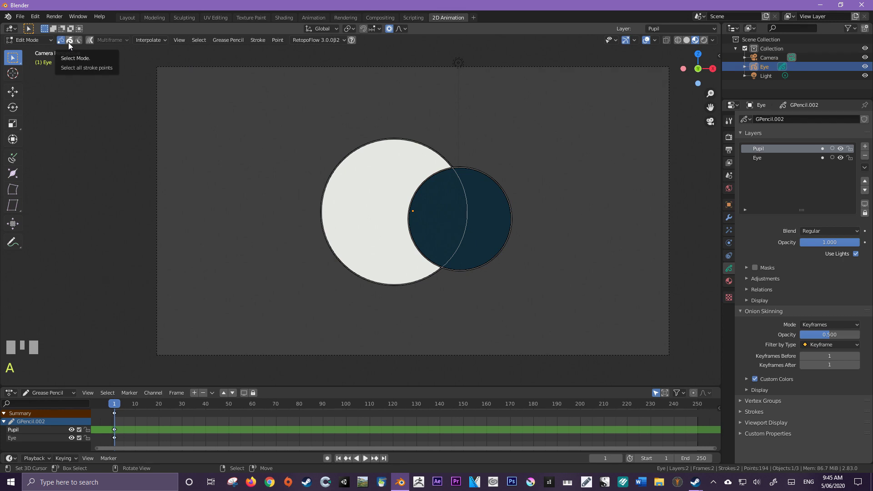
- Scale the pupil down, move it inside the white eye, disable Use Lights on the Pupil layer
drag(71, 46, 486, 177)
right_click(486, 177)
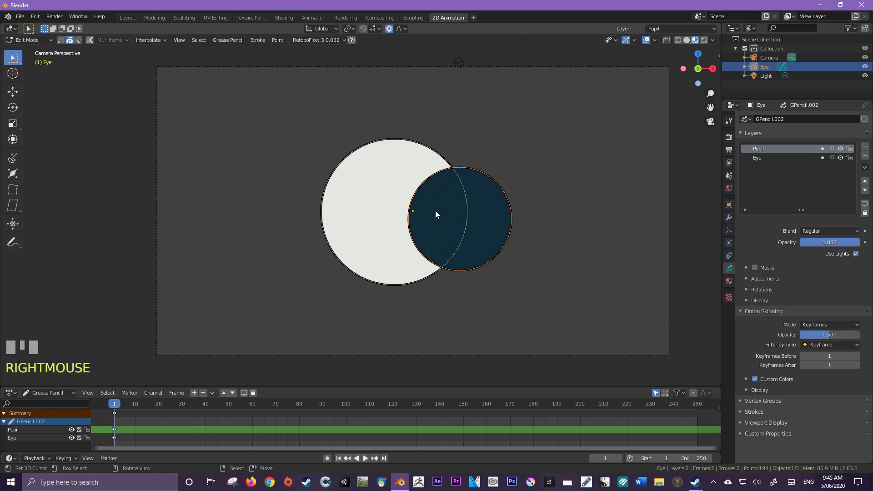
key(g)
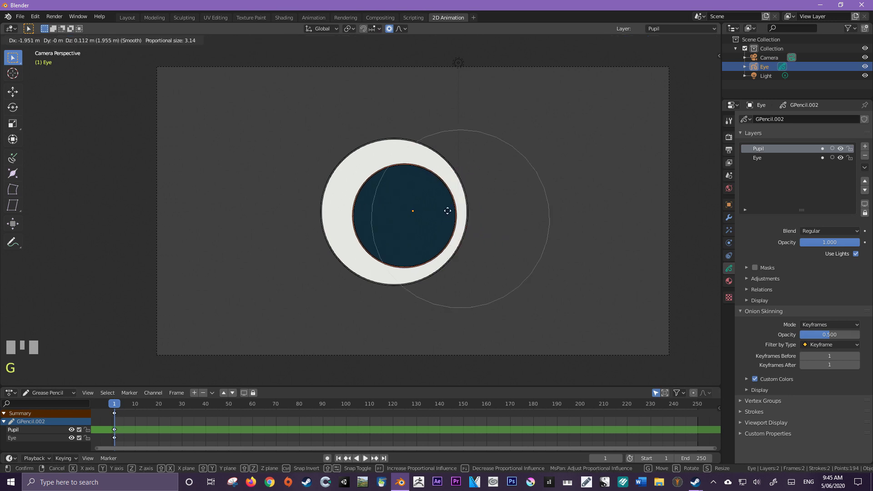
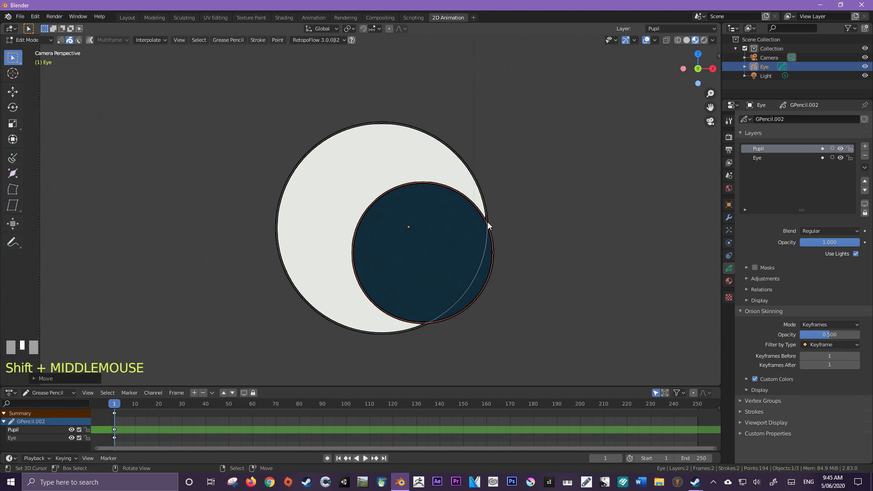
key(alt+z)
drag(490, 225, 861, 258)
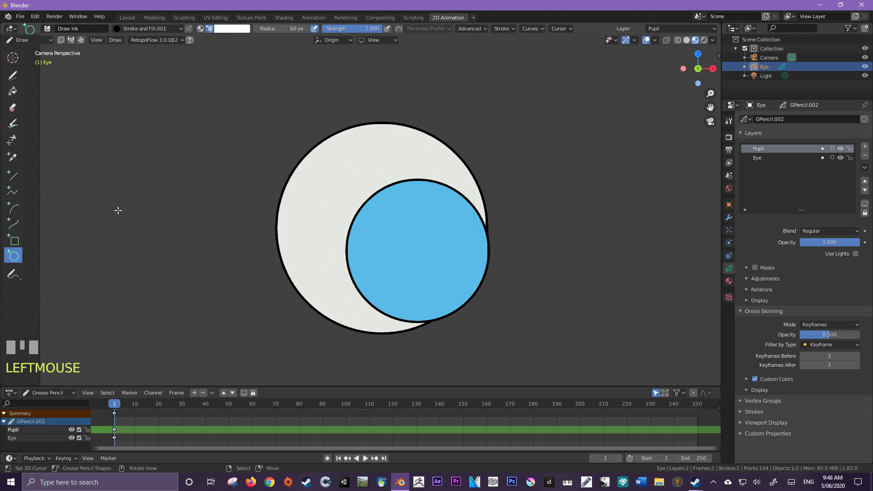
- Draw a large and a small white highlight circle on the blue pupil
click(433, 201)
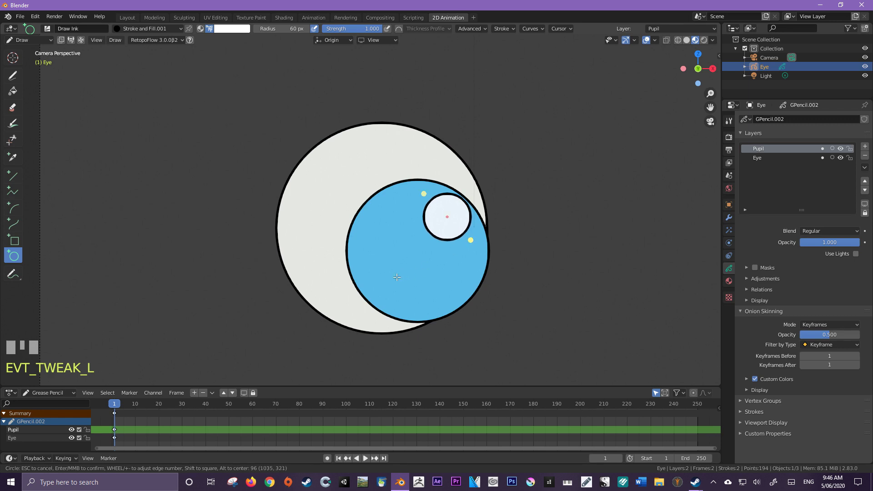
key(Return)
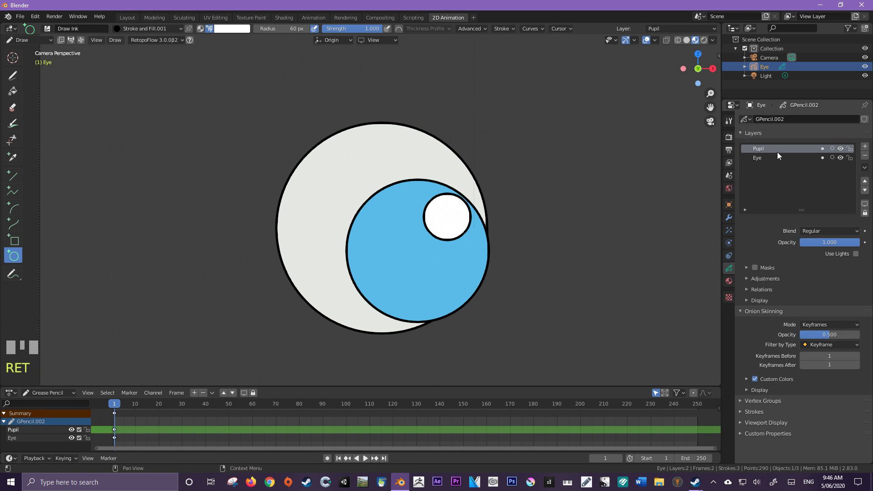
click(381, 278)
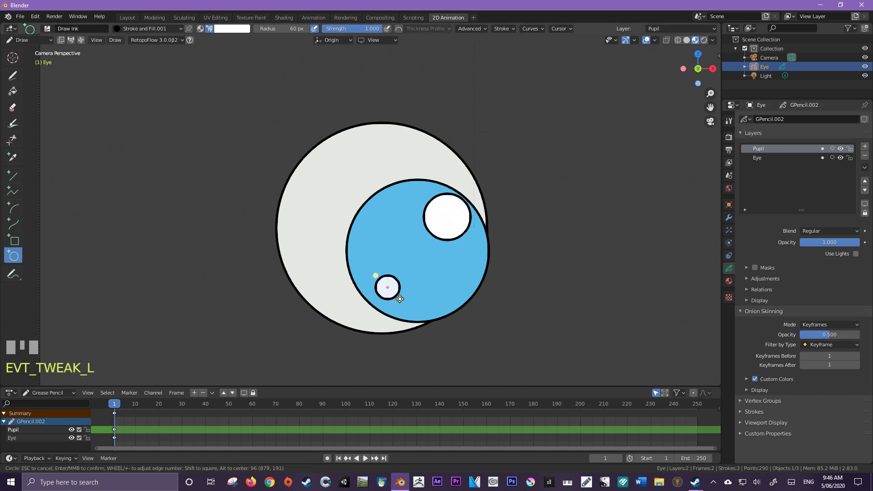
key(Return)
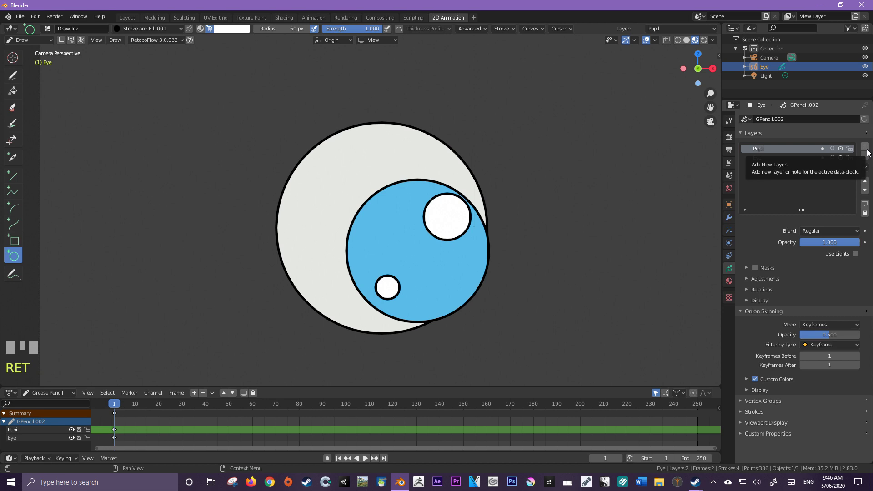
- Add an Eye Lid layer above Pupil and pick a pale peach skin-tone colour
drag(870, 153, 858, 257)
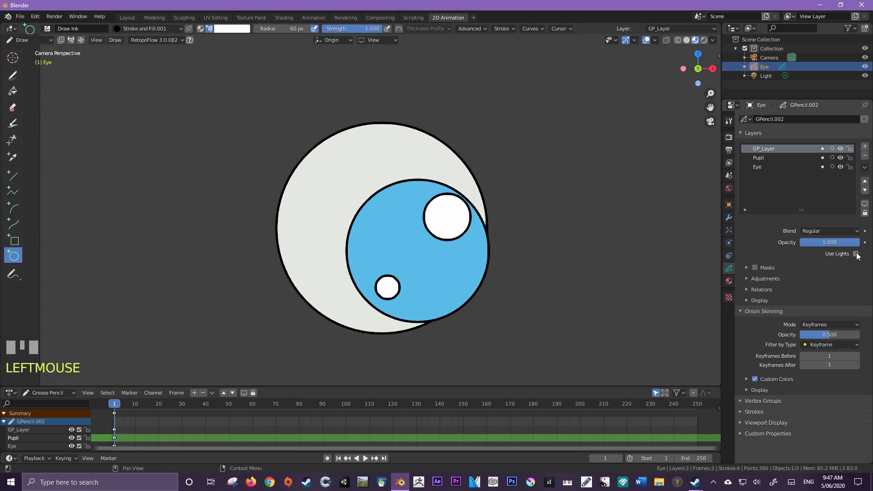
drag(770, 154, 229, 69)
key(Return)
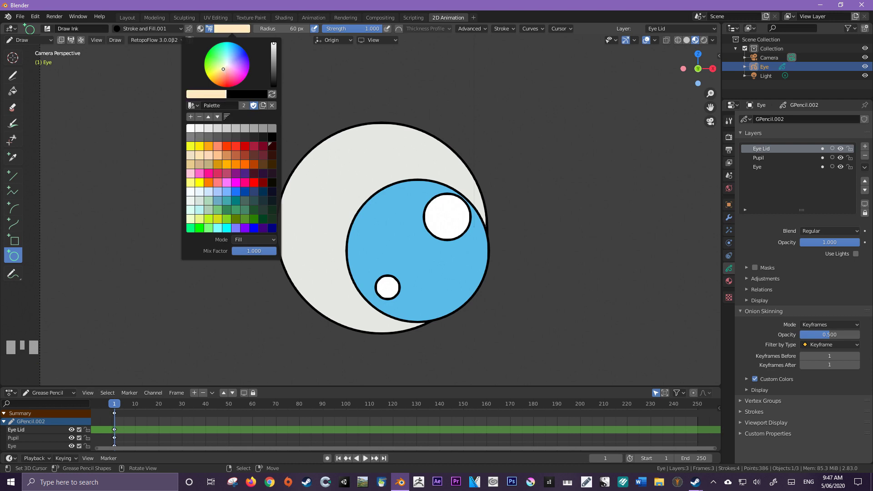
scroll(down, 3)
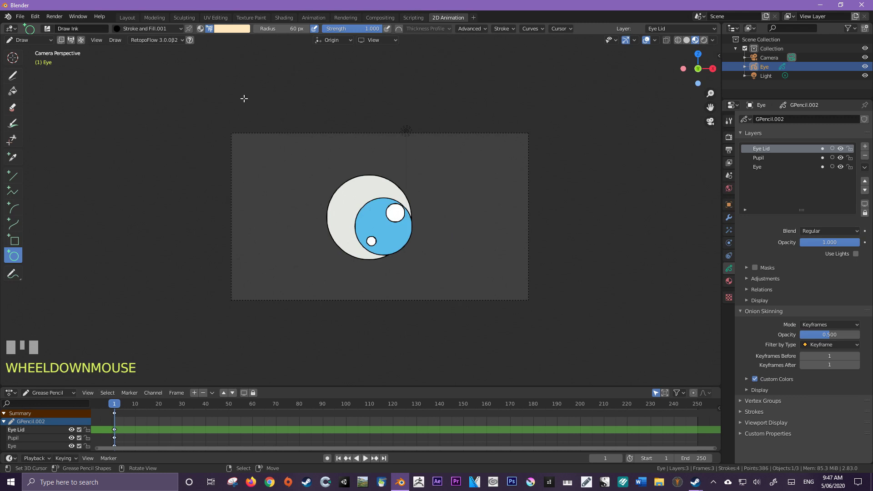
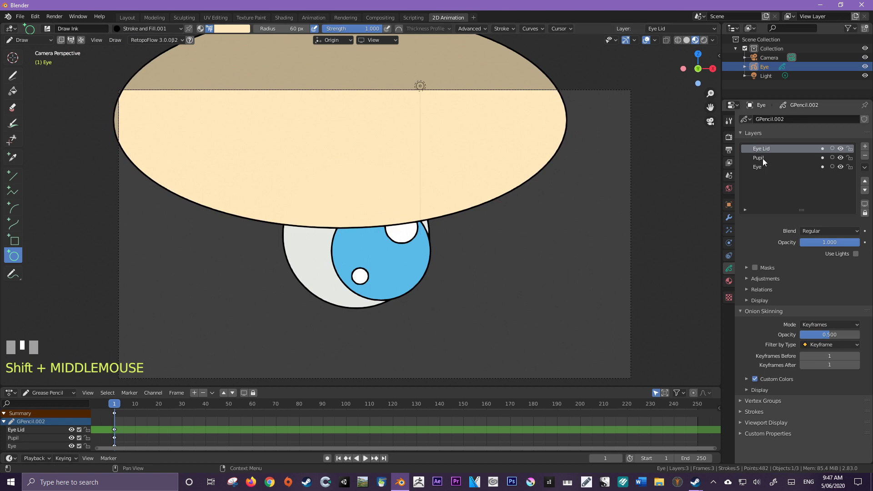
- Make the Pupil layer active and switch on its Masks option
drag(765, 162, 762, 165)
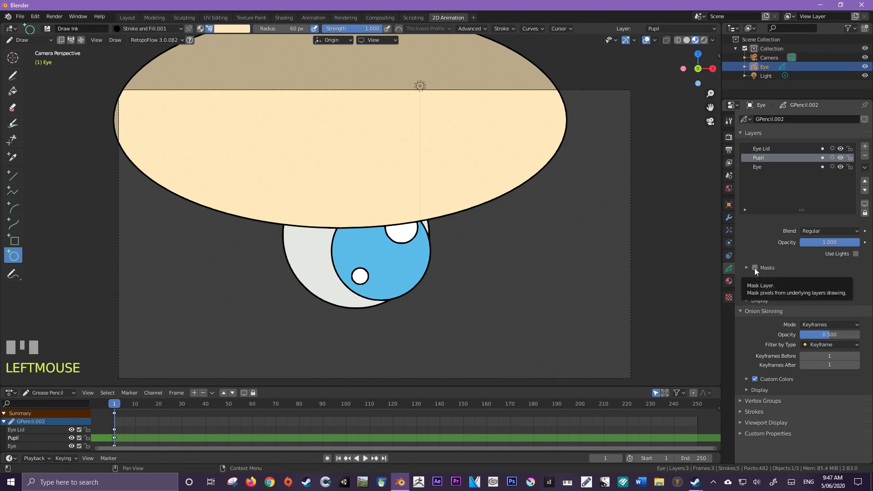
drag(760, 272, 850, 298)
scroll(down, 3)
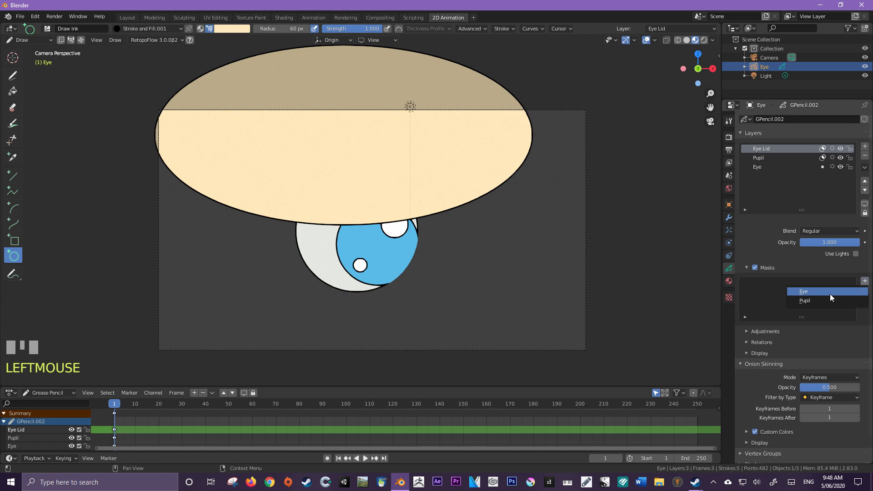
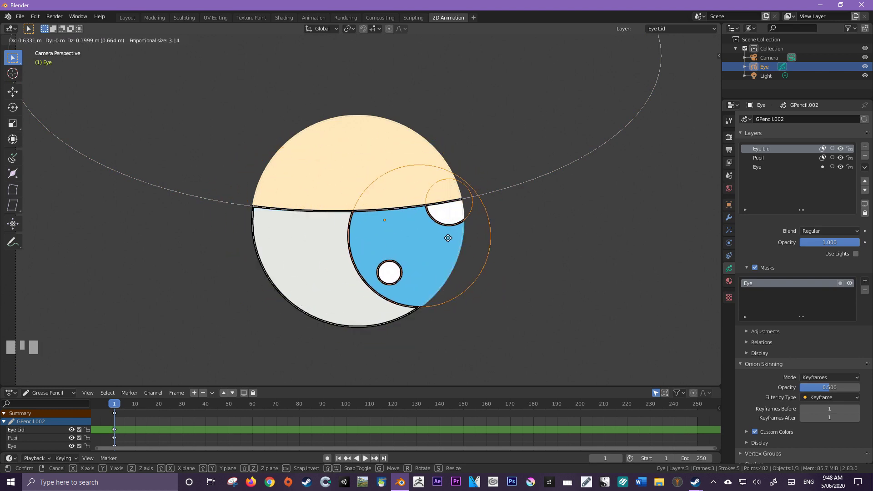
- Check the masked eyelid by nudging strokes with G and cancelling each move
right_click(446, 242)
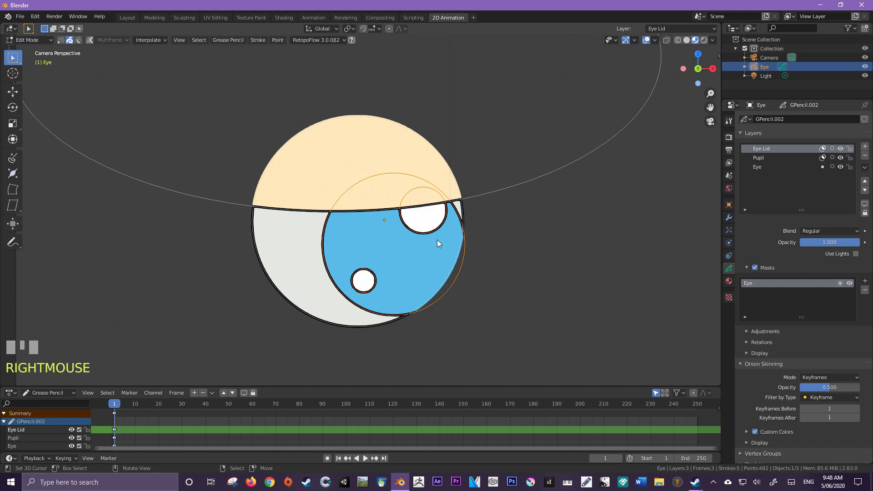
key(g)
right_click(368, 244)
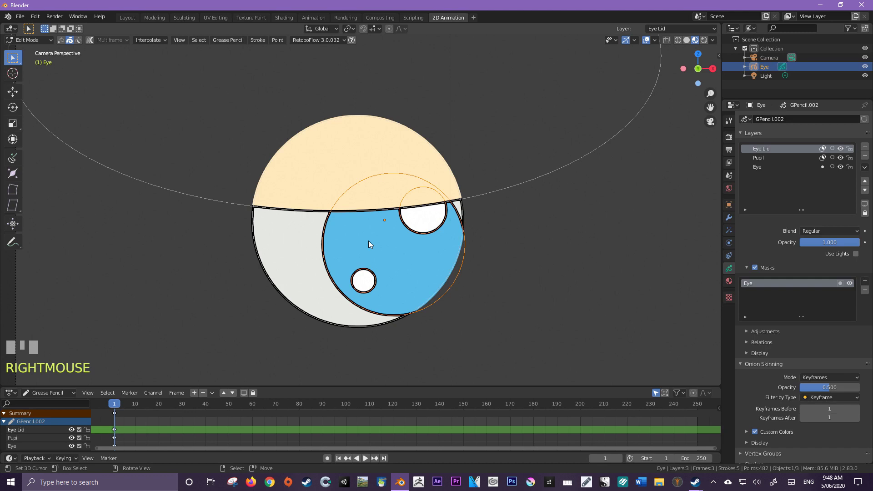
- Select the eye drawing and snap the 3D cursor to its centre with Shift+S
key(Tab)
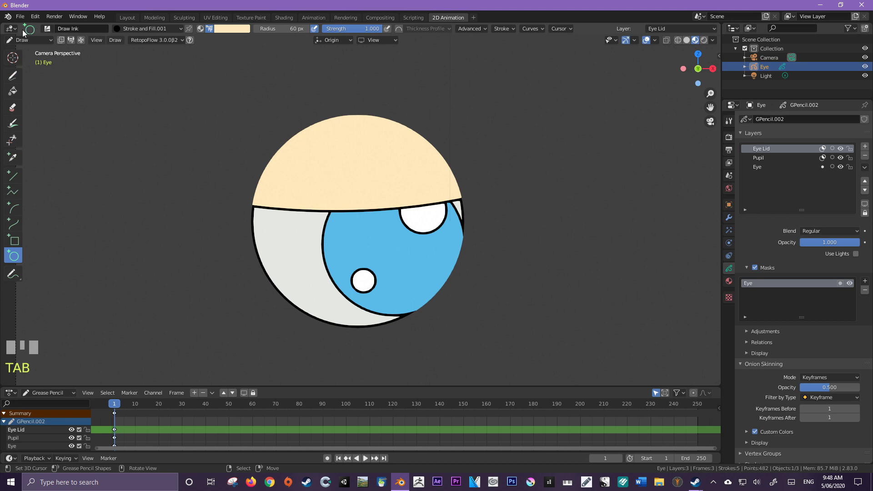
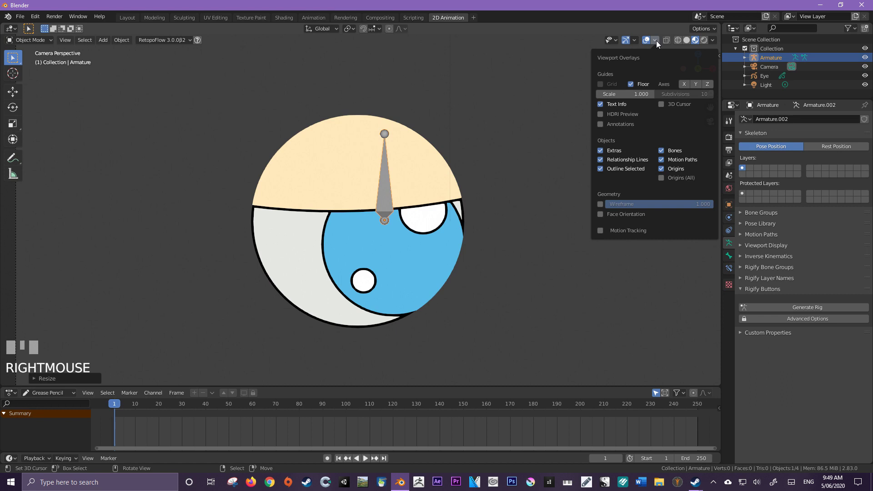
drag(662, 109, 296, 234)
right_click(296, 234)
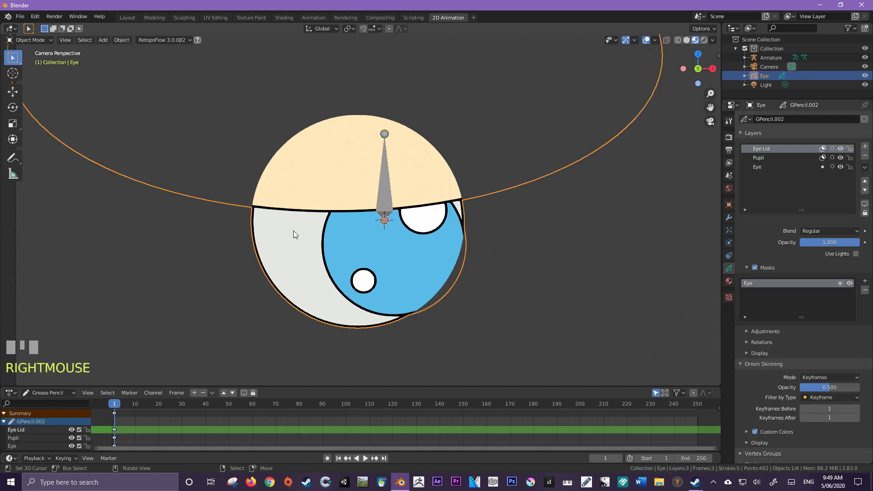
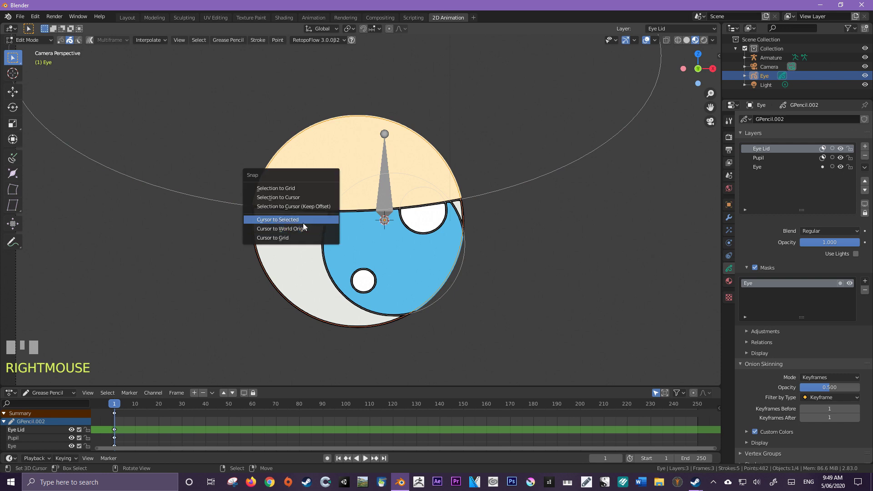
key(shift+s)
scroll(up, 3)
- Snap the new armature to the cursor at the eye's centre and begin renaming it Eye Rig
key(Tab)
right_click(392, 219)
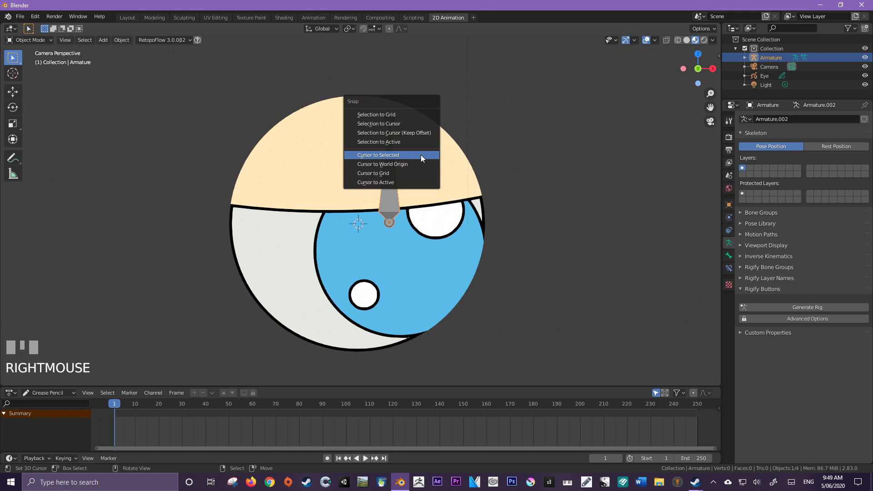
key(shift+s)
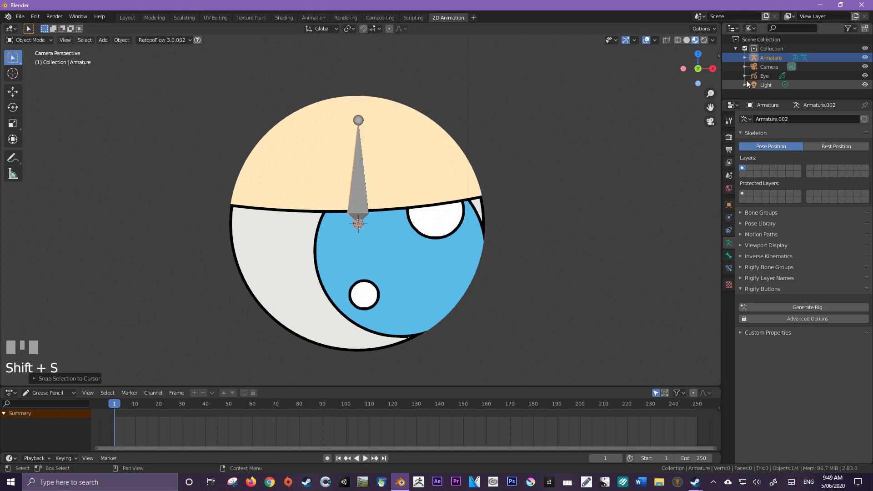
click(772, 61)
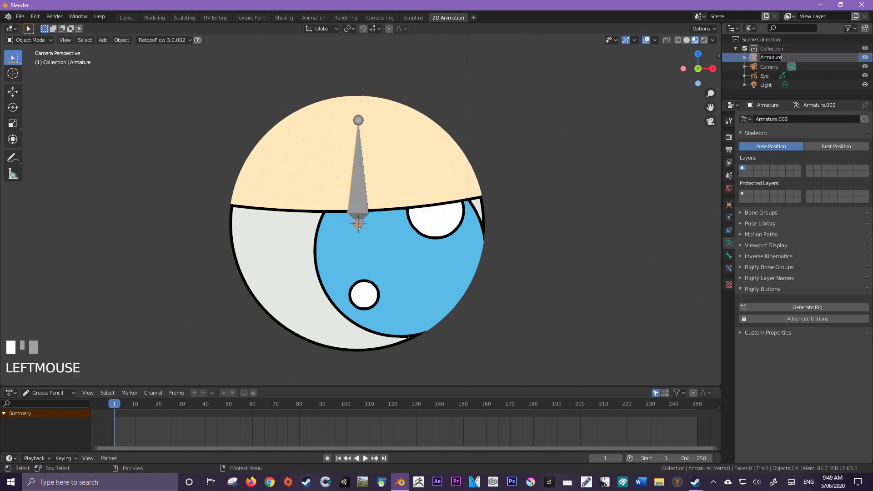
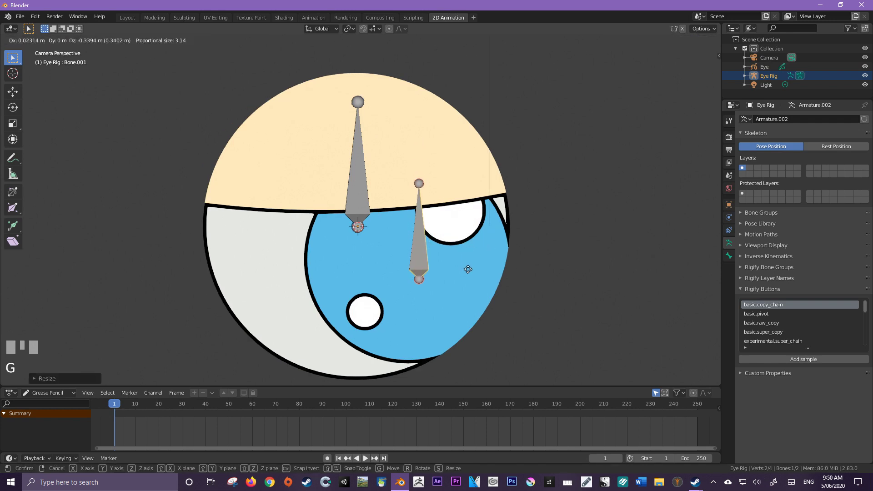
- Place a bone over the pupil, duplicate one for the eyelid with Shift+D, and select the Root bone
click(469, 261)
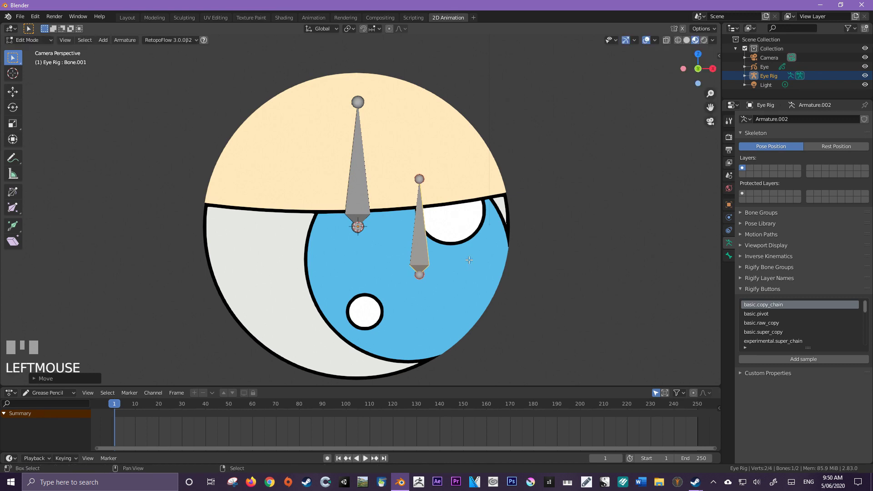
key(shift+d)
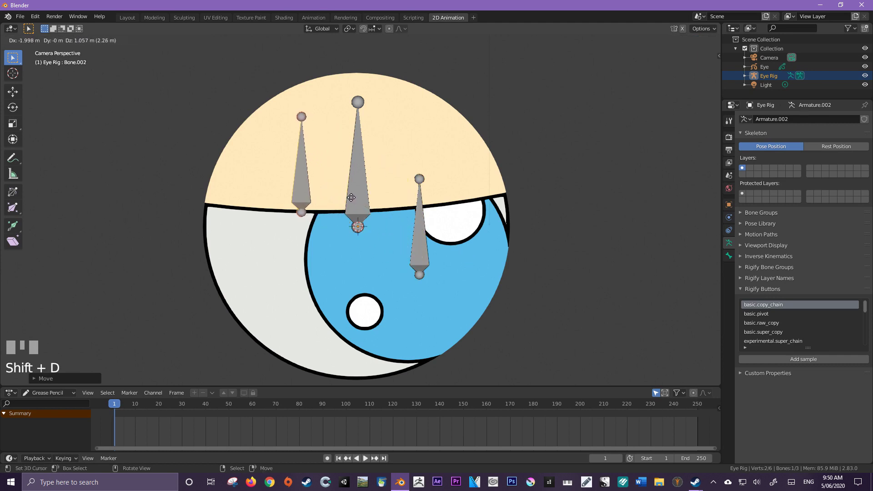
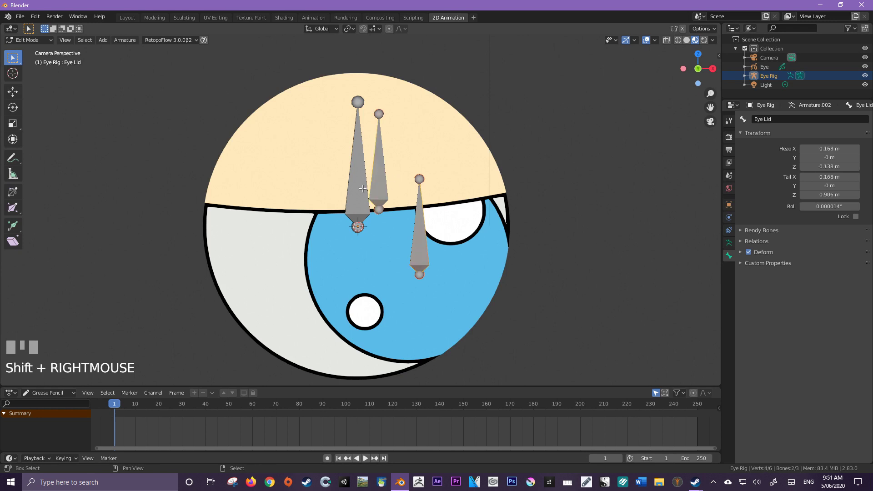
right_click(356, 180)
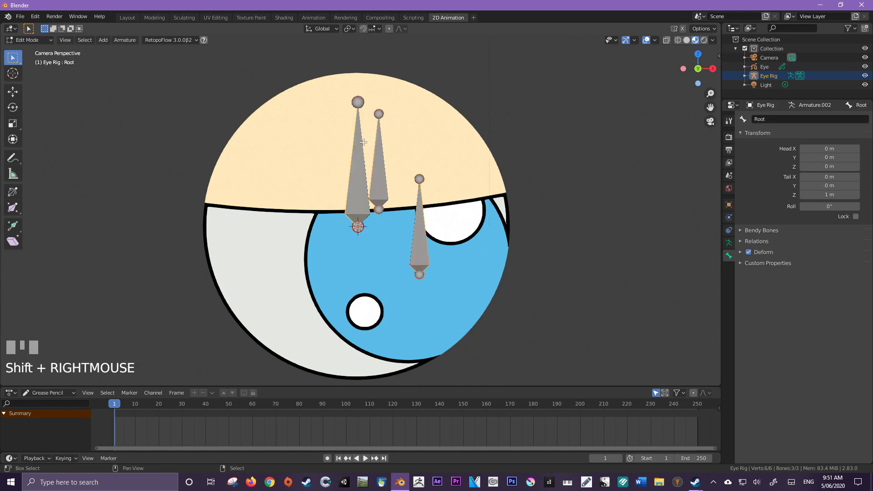
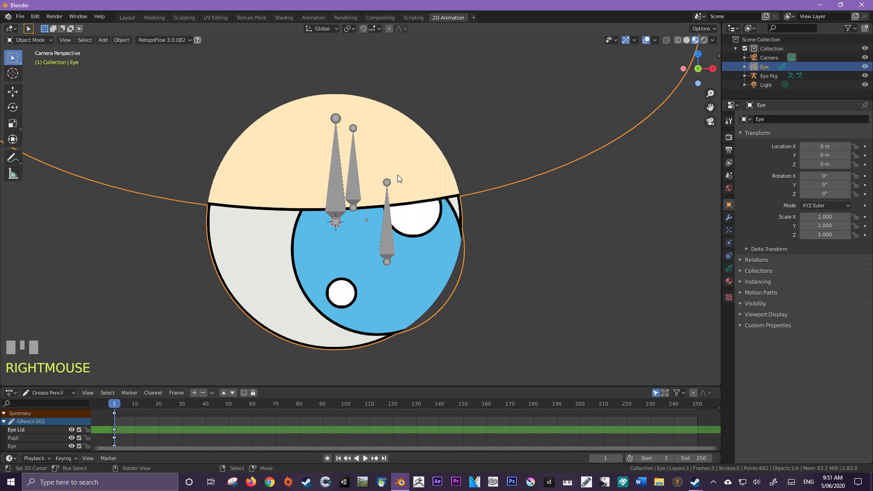
- Assign the pupil and eyelid strokes to the Pupil and Eye Lid vertex groups on the eye drawing
key(Tab)
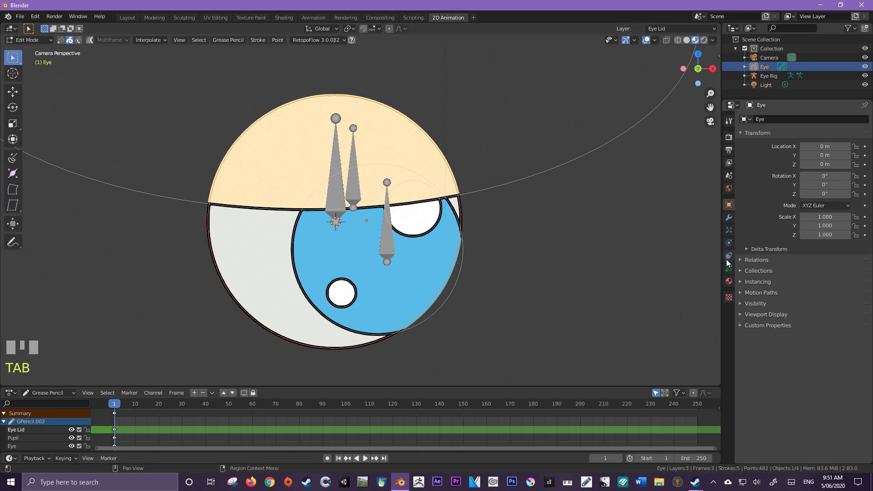
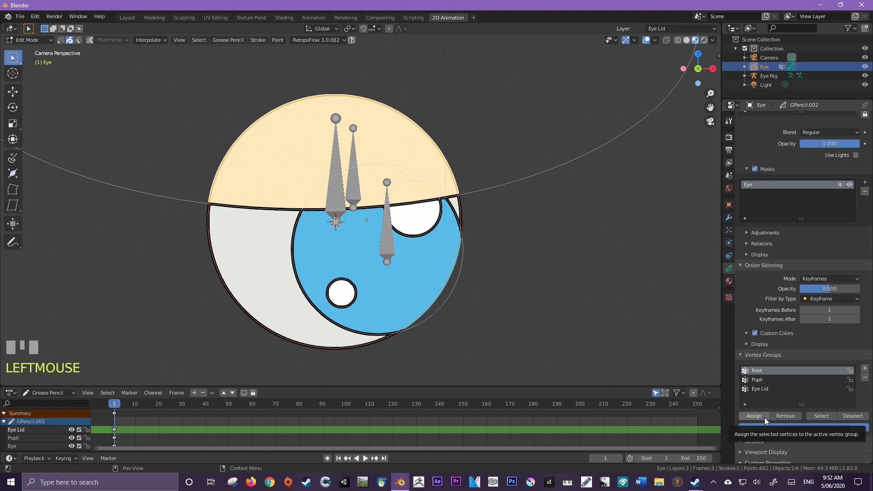
drag(768, 422, 769, 383)
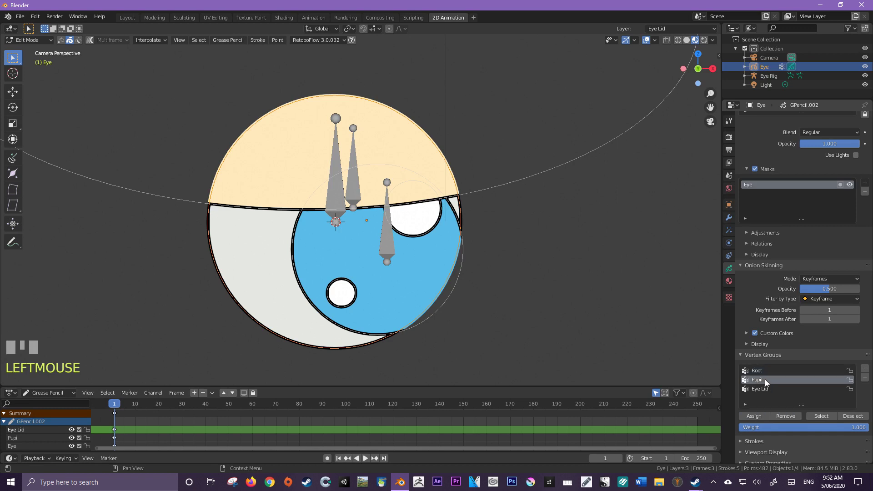
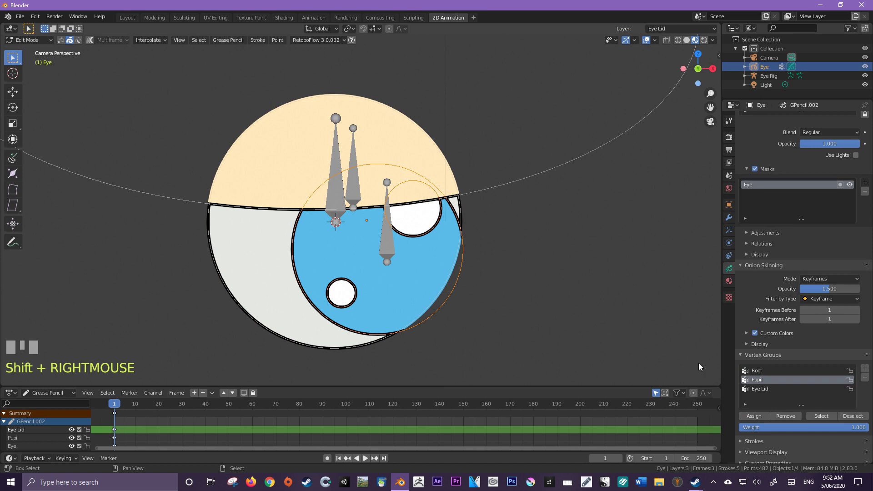
drag(764, 418, 772, 393)
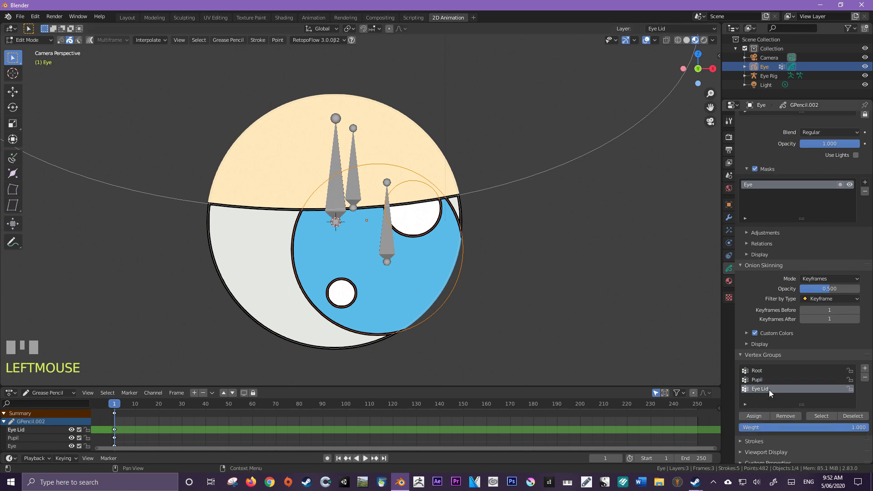
right_click(494, 191)
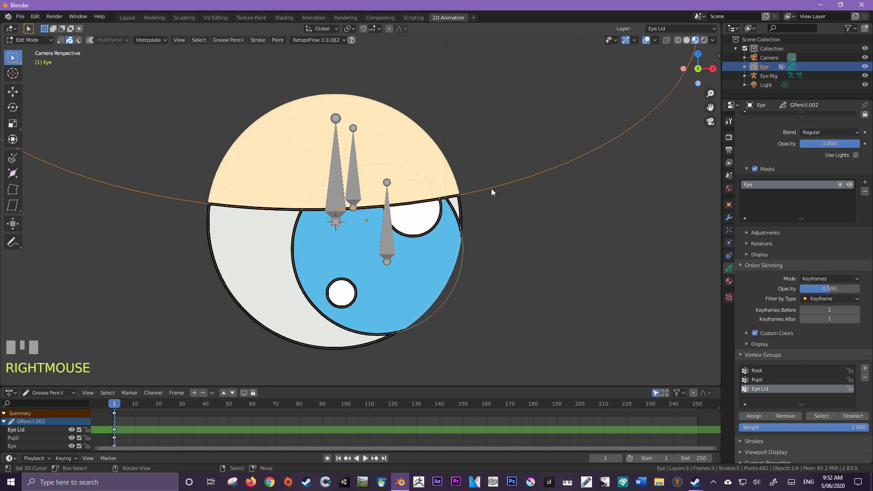
drag(757, 418, 418, 295)
- Add an Armature modifier to the eye drawing targeting Eye Rig, bound by vertex groups
middle_click(418, 295)
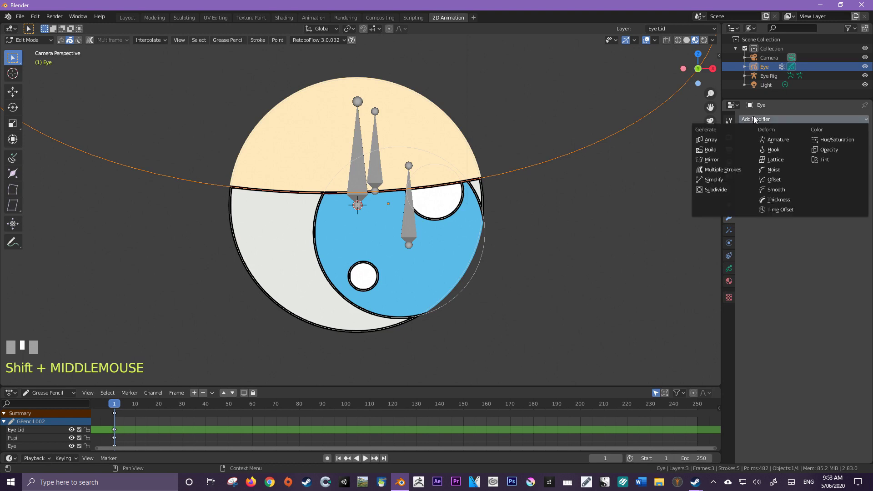
drag(776, 143, 346, 169)
scroll(down, 3)
scroll(up, 3)
middle_click(347, 168)
- Put Eye Rig in Pose Mode and move the Pupil bone with G to deform the pupil
right_click(348, 180)
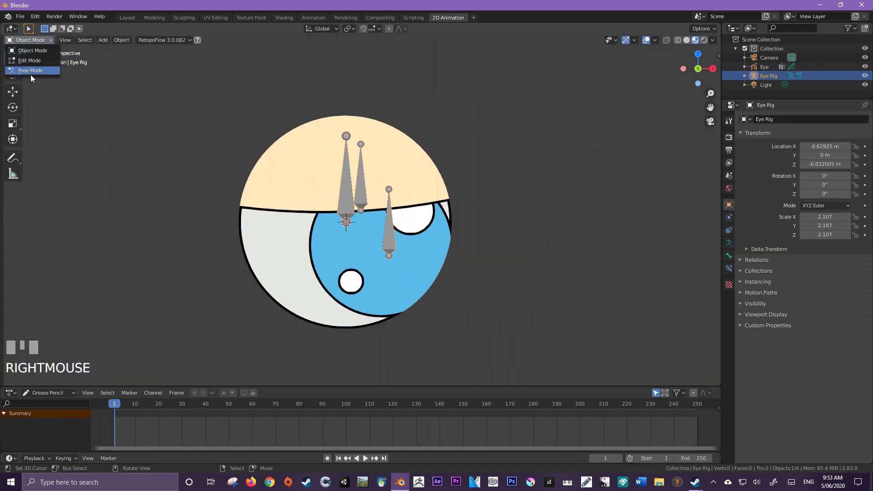
click(33, 78)
right_click(393, 226)
scroll(up, 3)
key(g)
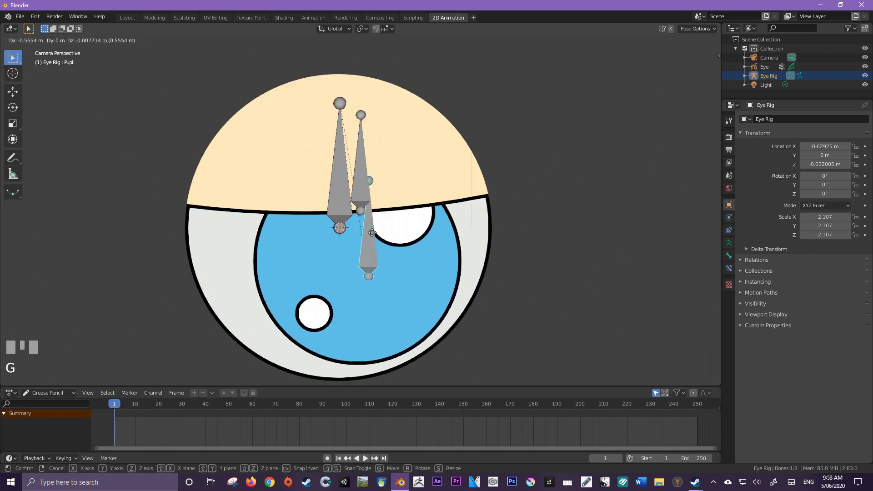
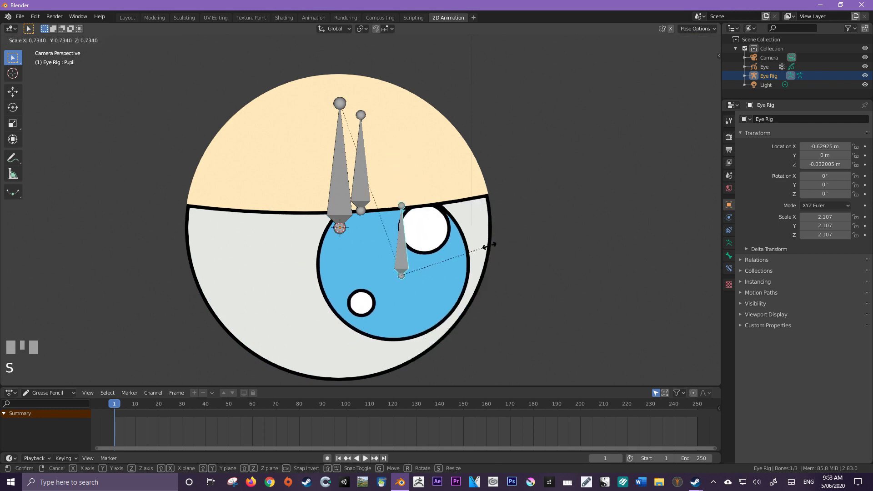
- Lower the Eye Lid bone with G to close the lid
right_click(369, 184)
key(g)
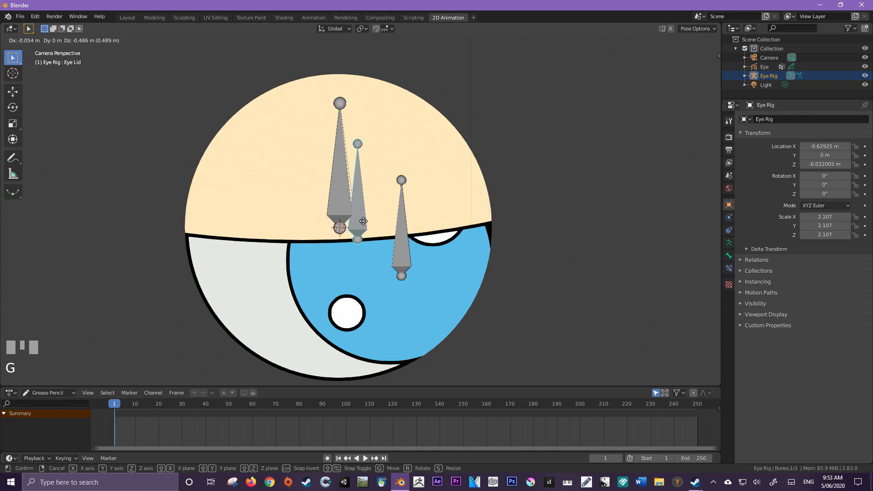